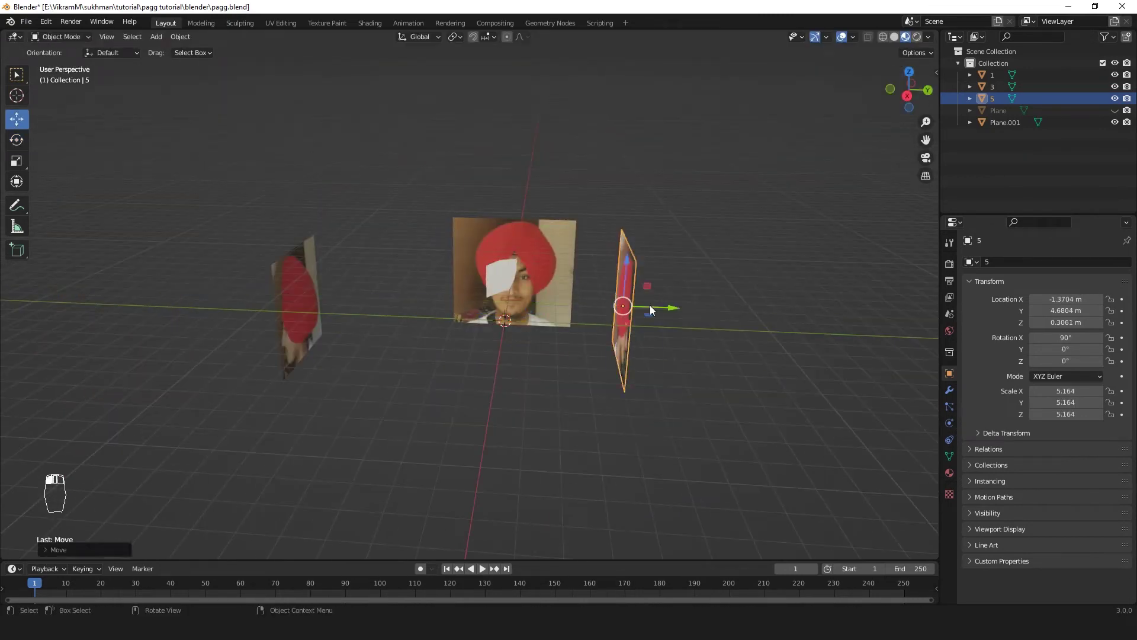
# Step: Edit the plane strip's vertices and extrude it into a finer grid over the band
pyautogui.press('h')
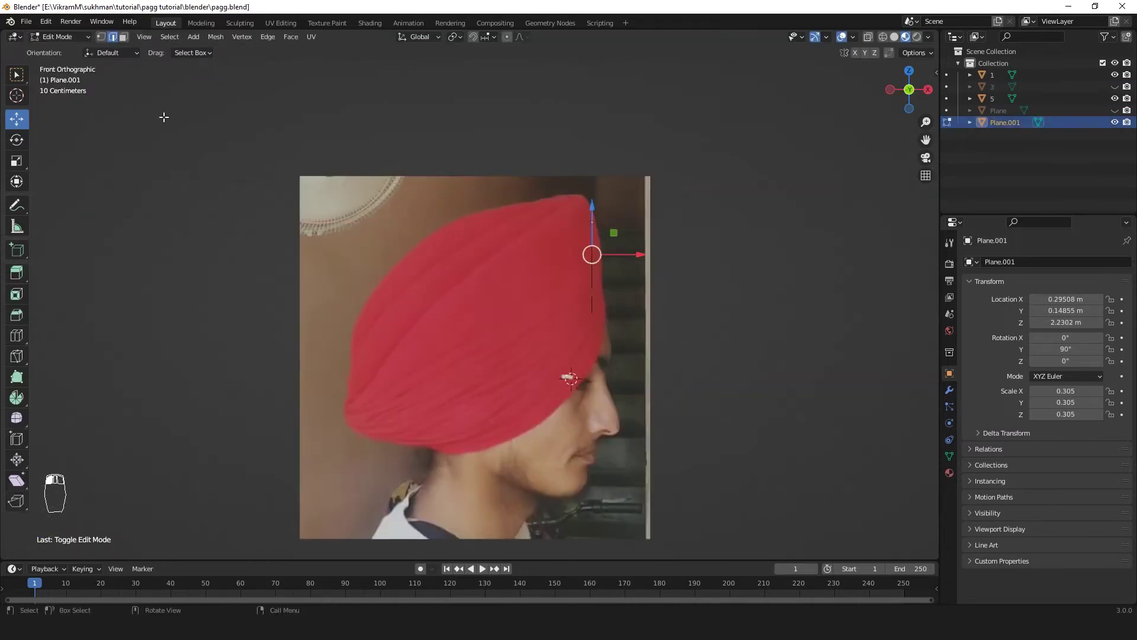
pyautogui.click(587, 251)
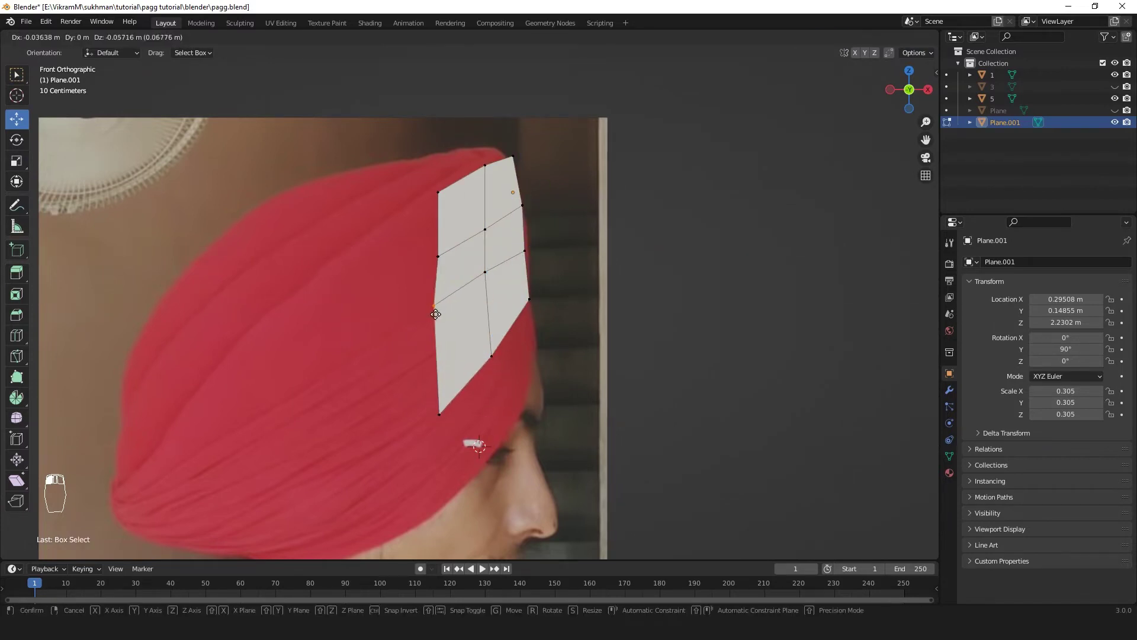
pyautogui.press('ctrl+z')
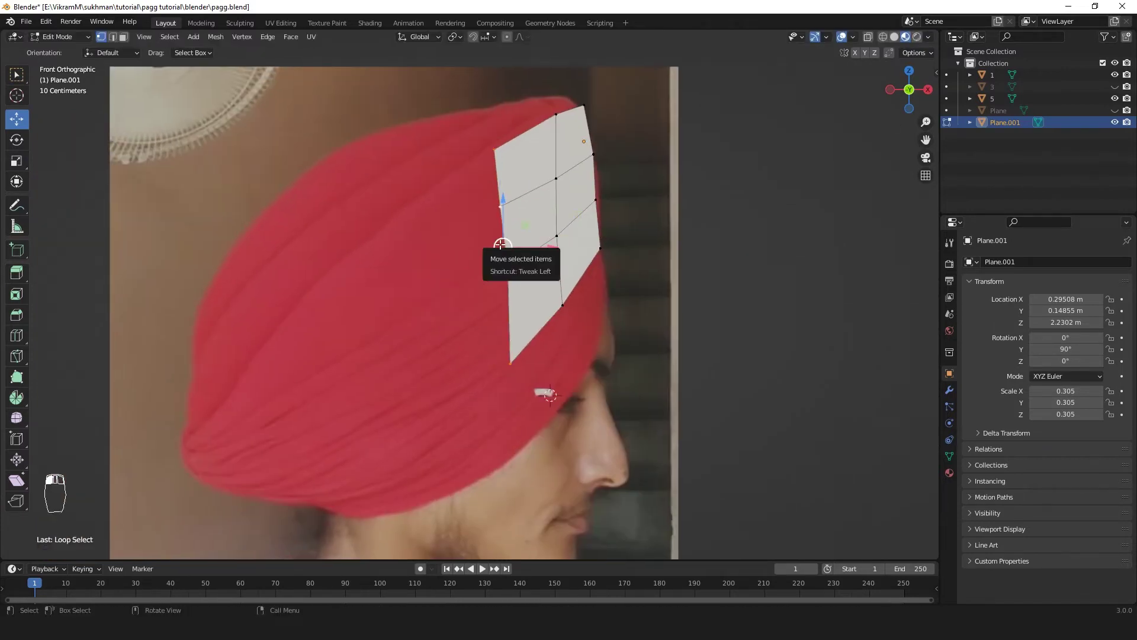
pyautogui.press('e')
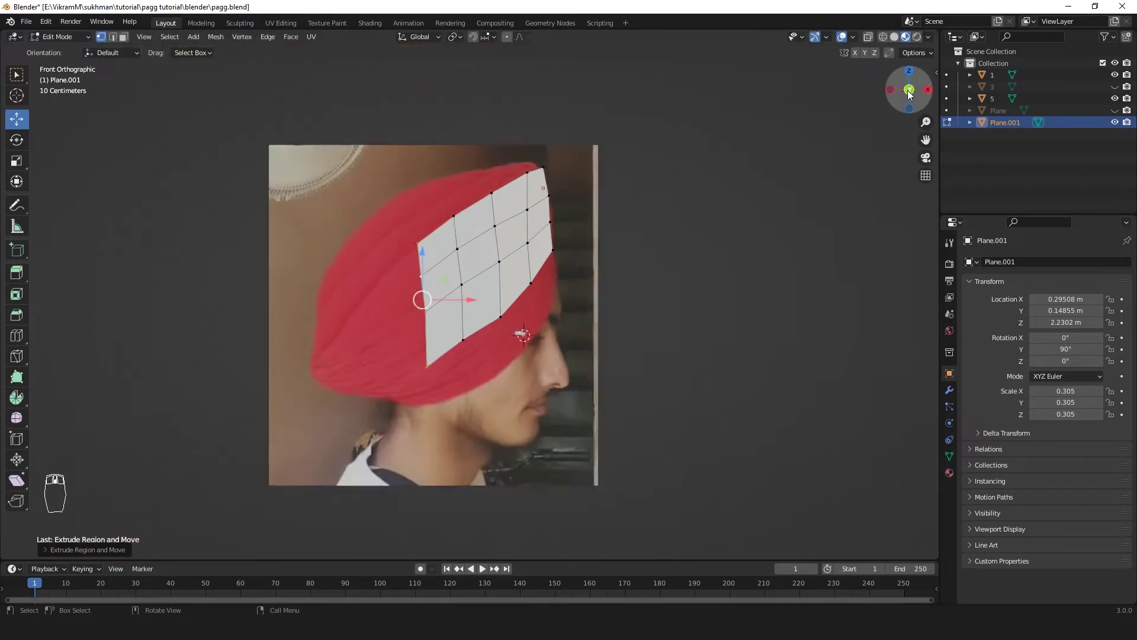
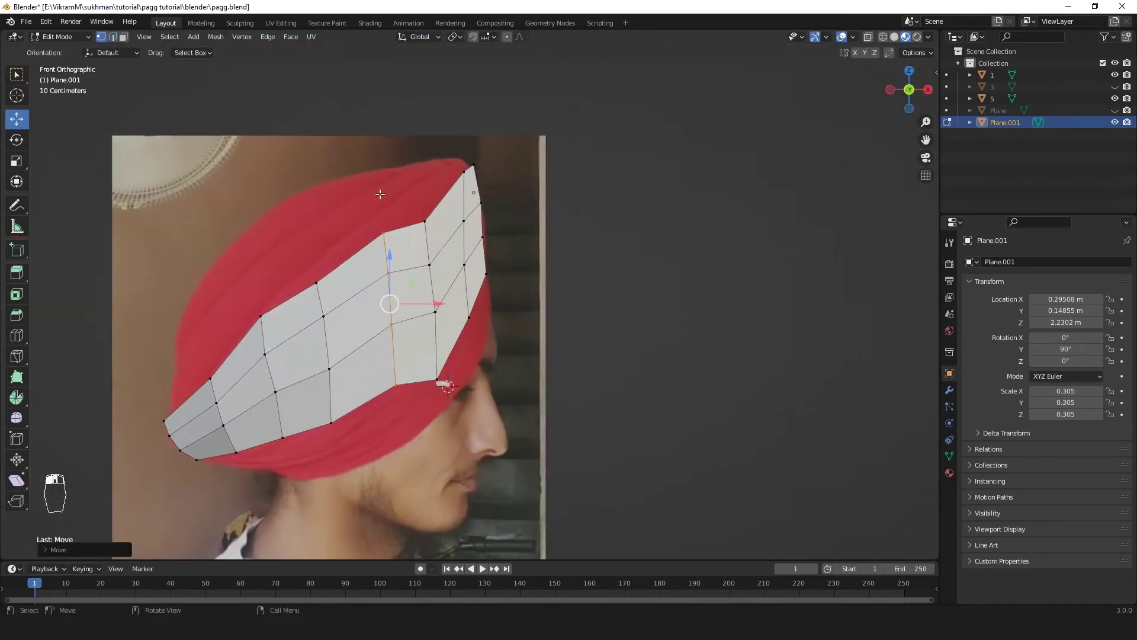
# Step: Undo the last vertex move on the strip
pyautogui.press('ctrl+z')
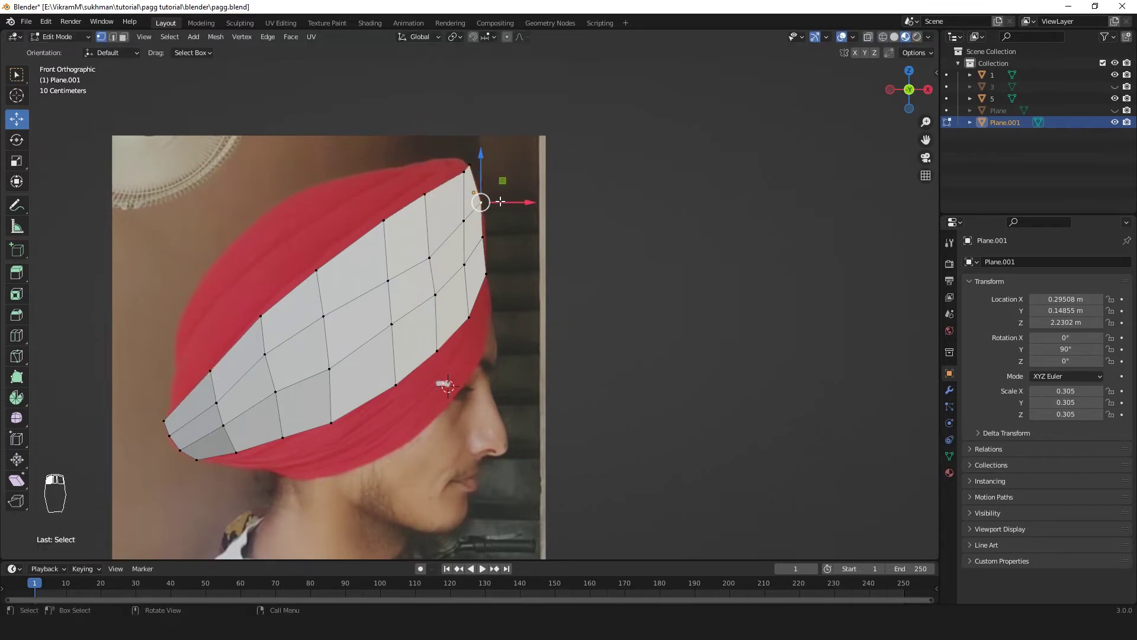
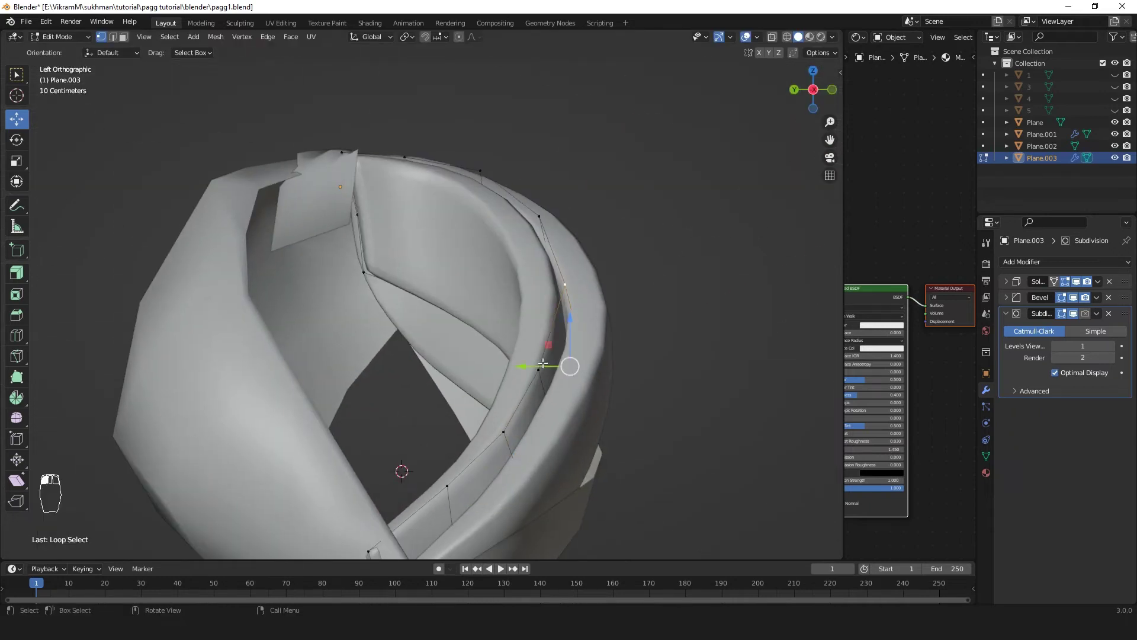
# Step: Duplicate Plane.003 to create Plane.004 over the front folds
pyautogui.click(70, 47)
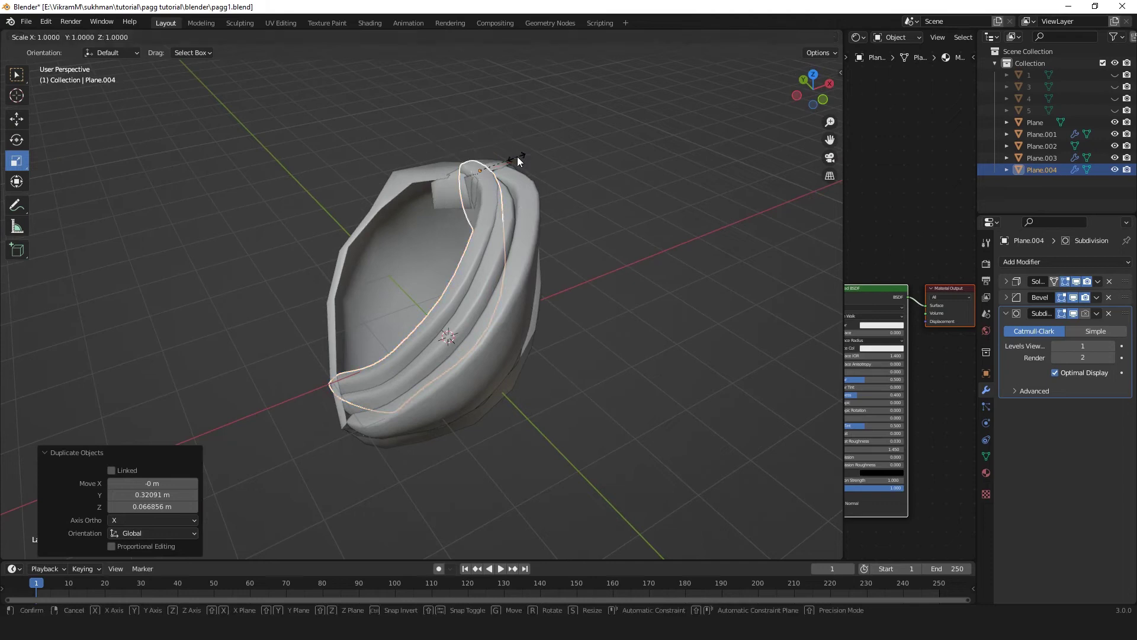